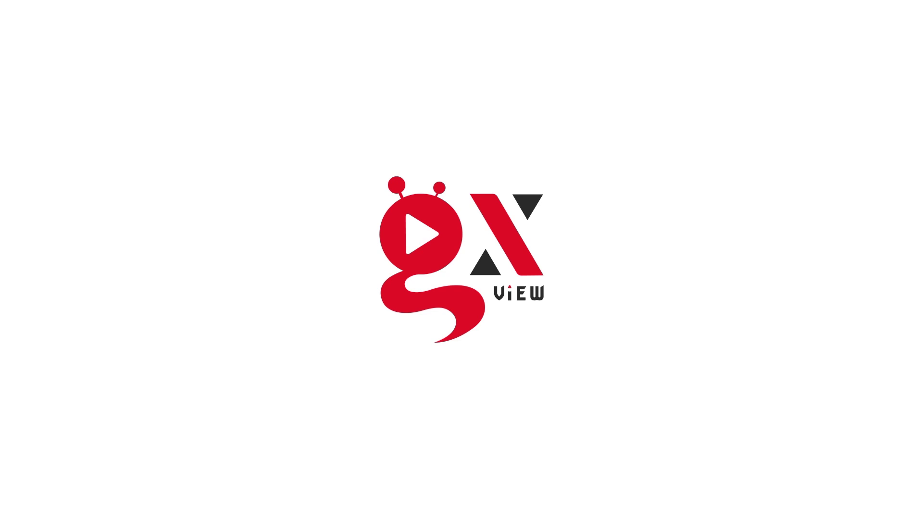
left_click(588, 349)
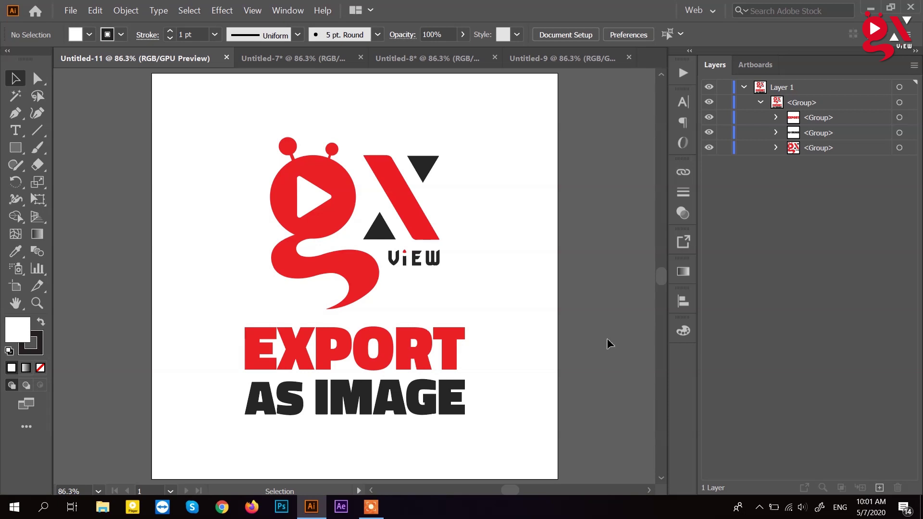
Step: Bring up the File menu to reach the Save for Web export
left_click(76, 18)
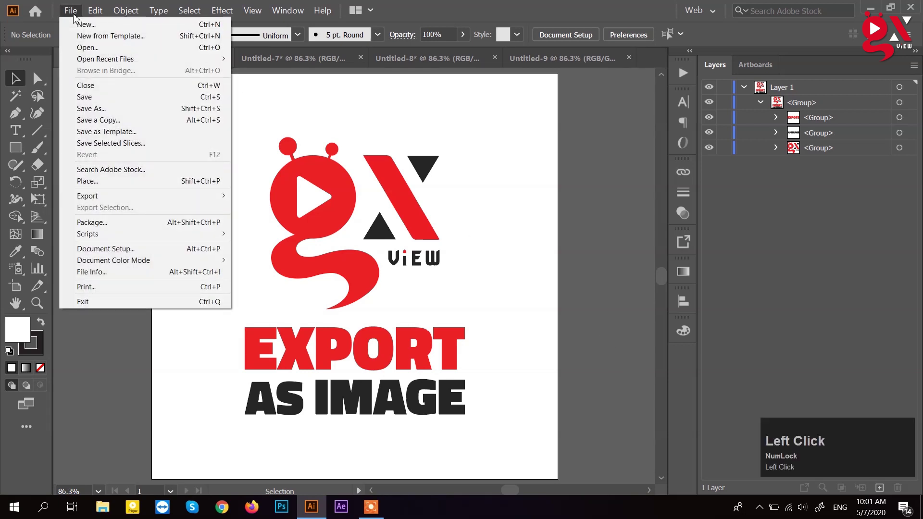
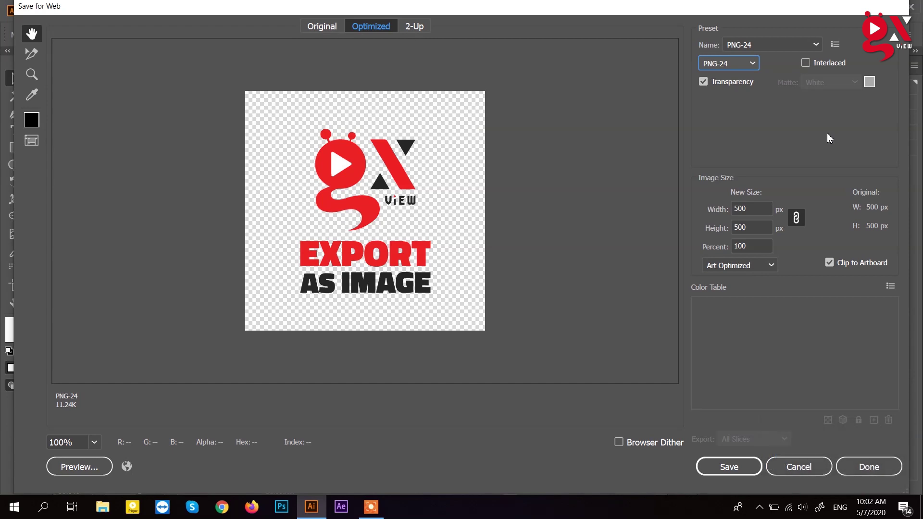
Step: Cancel the PNG export preview and switch to the Untitled-7 GIF logo document
left_click(803, 476)
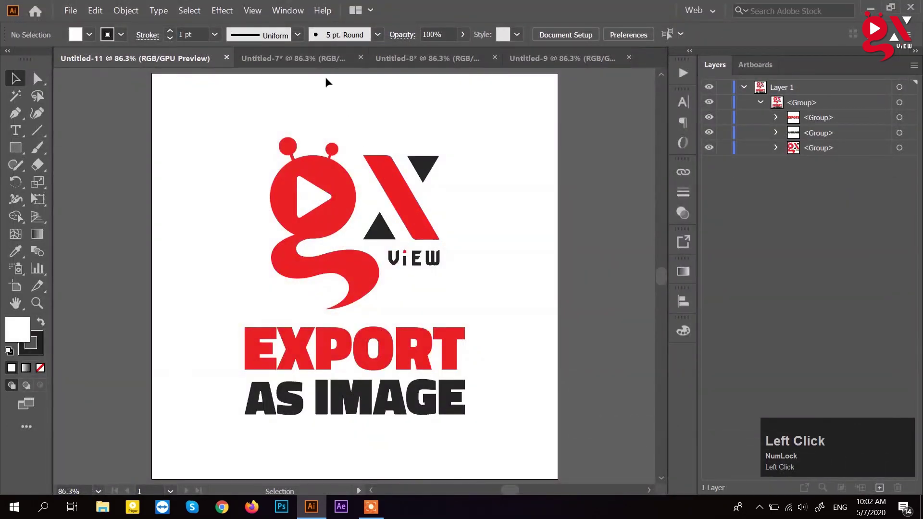
left_click(311, 65)
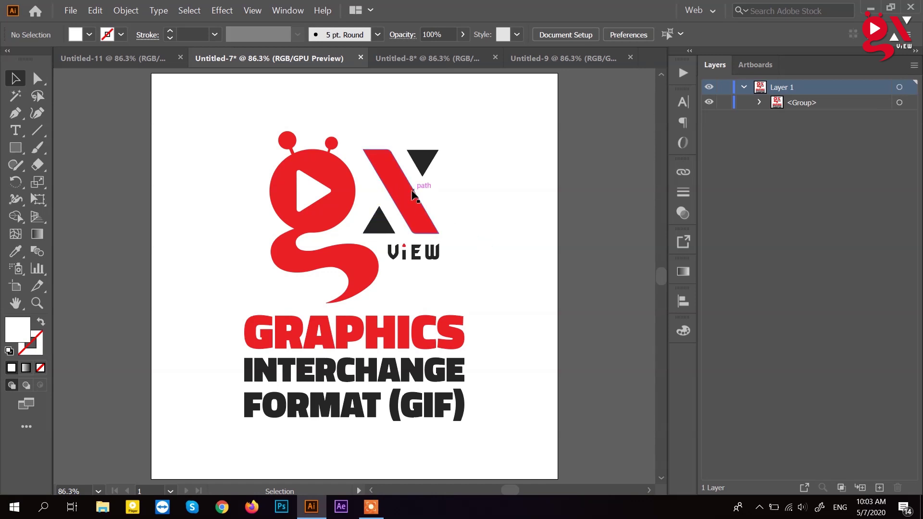
Step: Start Save for Web (Legacy) for the GIF artboard and review the saved presets, leaving GIF output
double_click(76, 13)
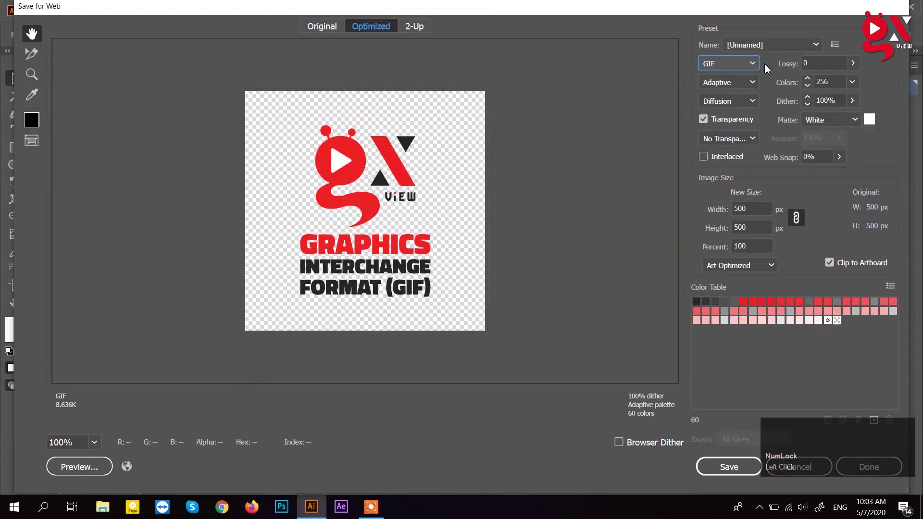
left_click(783, 53)
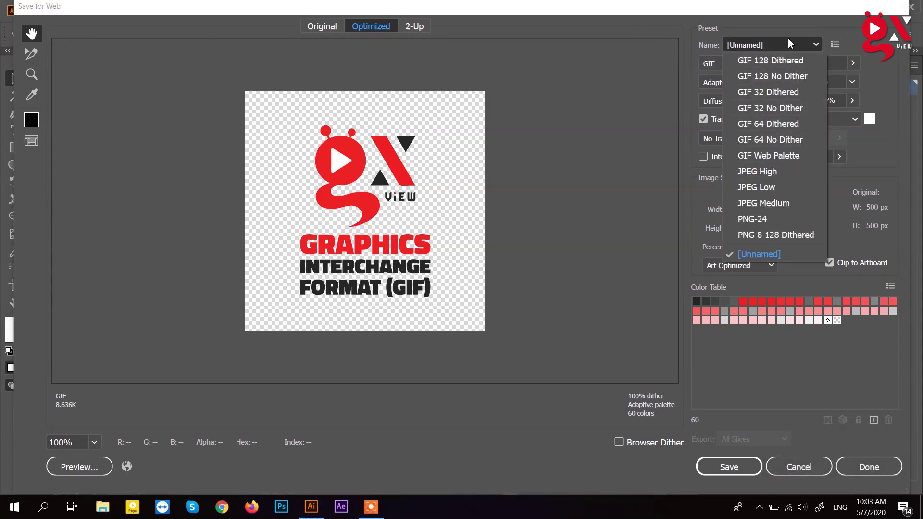
left_click(789, 49)
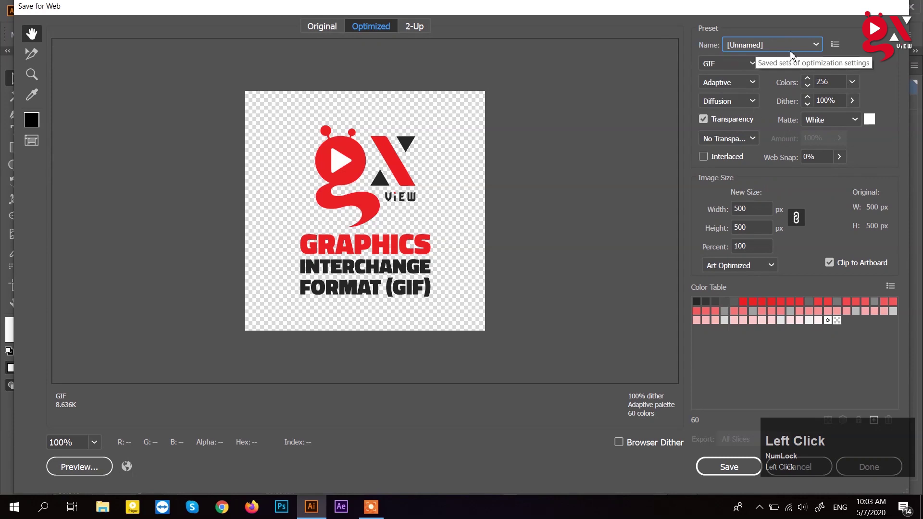
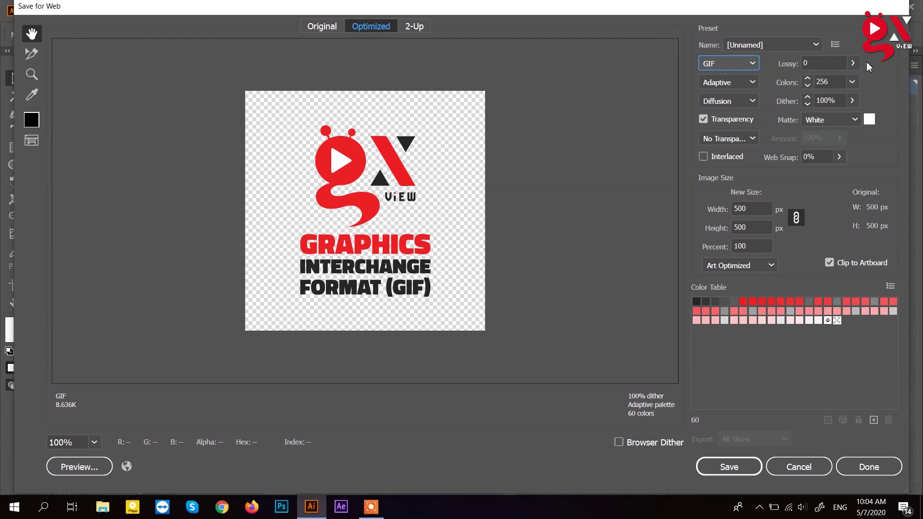
Step: Review the Color Reduction choices and keep the Adaptive palette with 256 colours
left_click(735, 88)
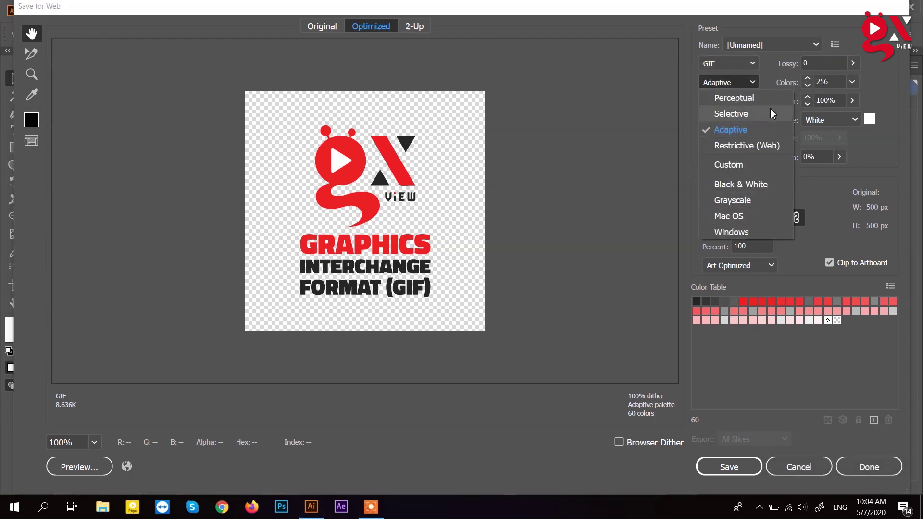
left_click(747, 85)
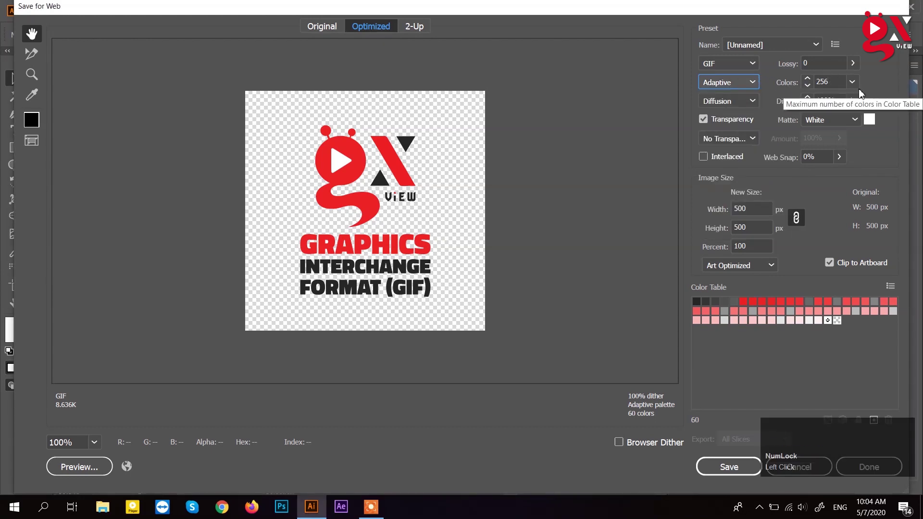
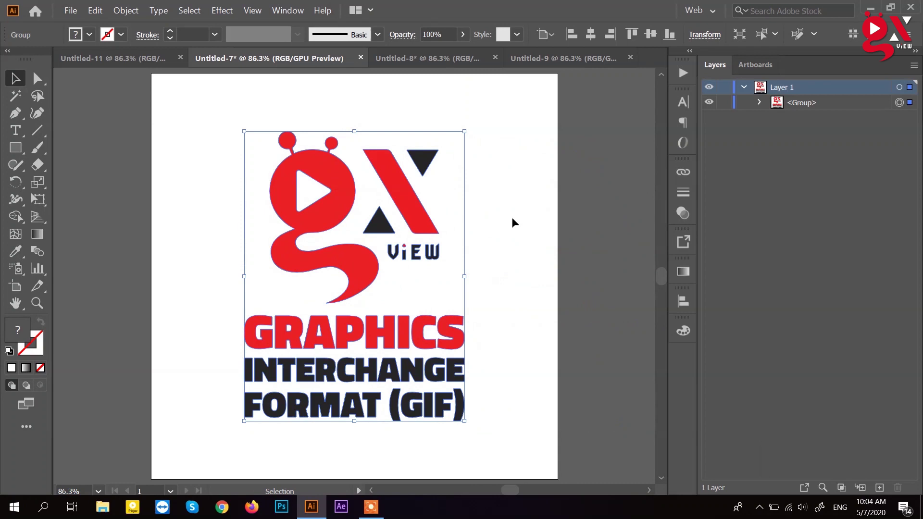
Step: Set the GIF matte colour to white and scale the image 200% to 1000 × 1000 px
left_click(496, 217)
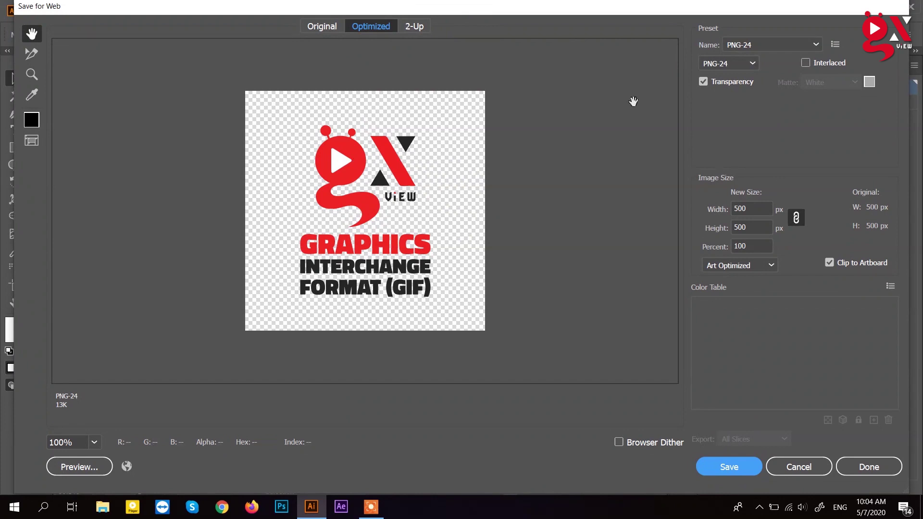
double_click(731, 67)
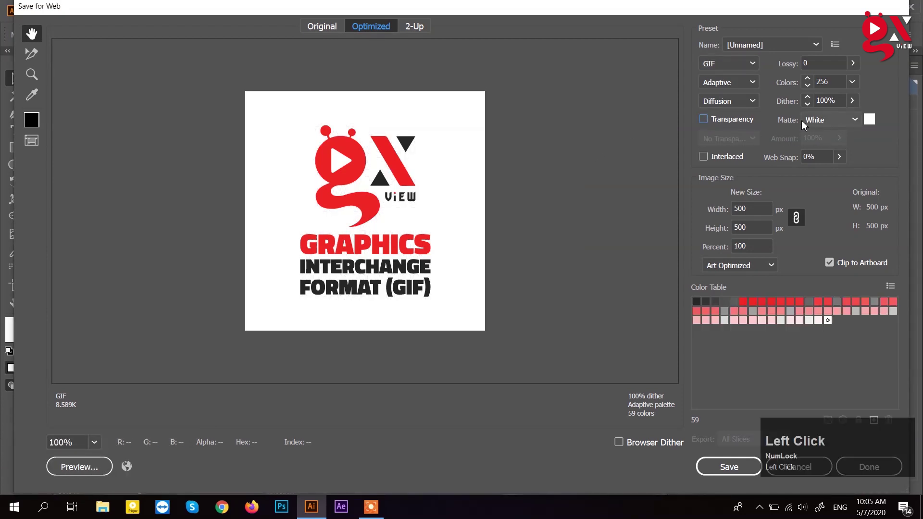
left_click(831, 124)
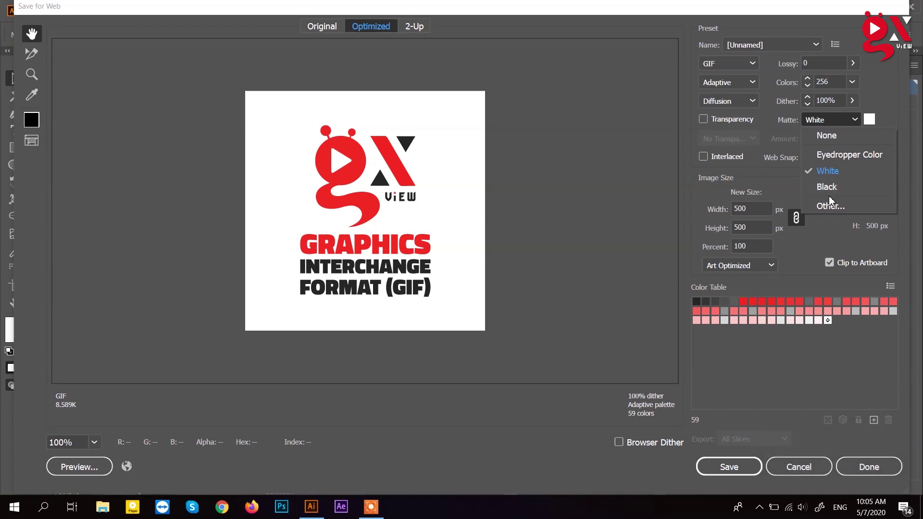
left_click(831, 210)
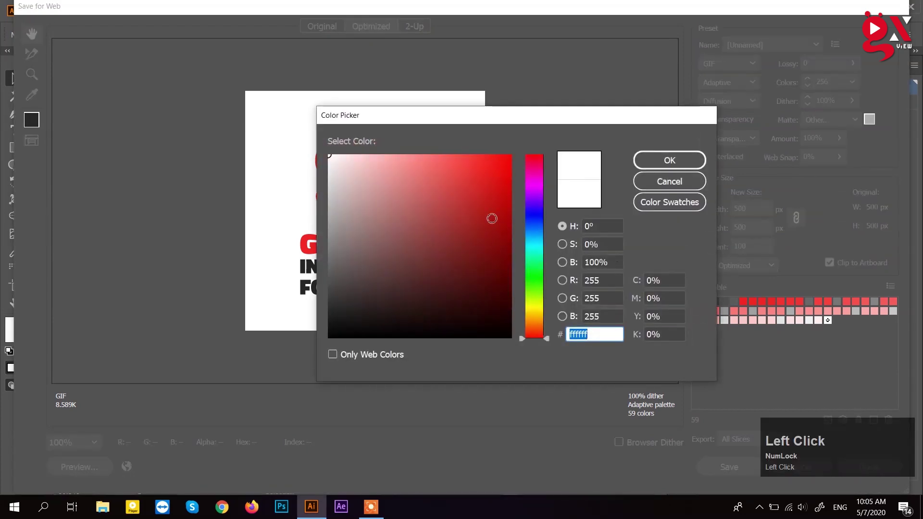
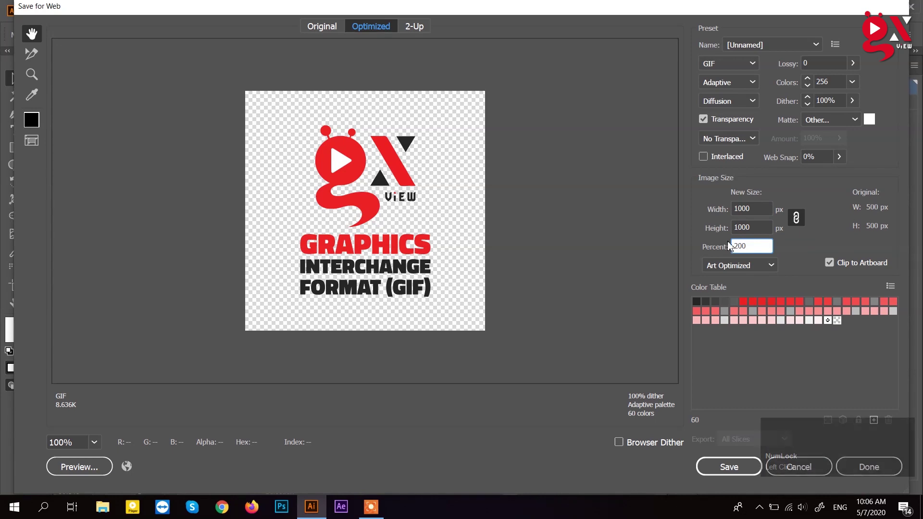
left_click(756, 219)
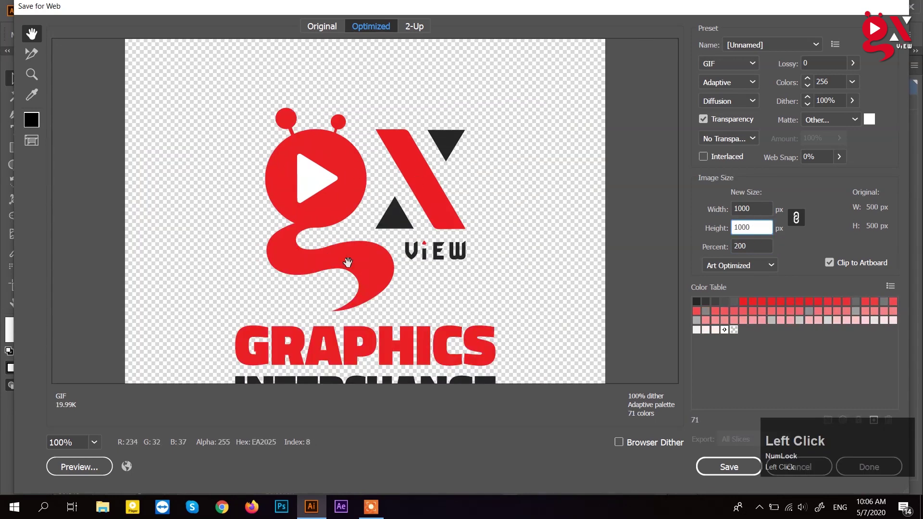
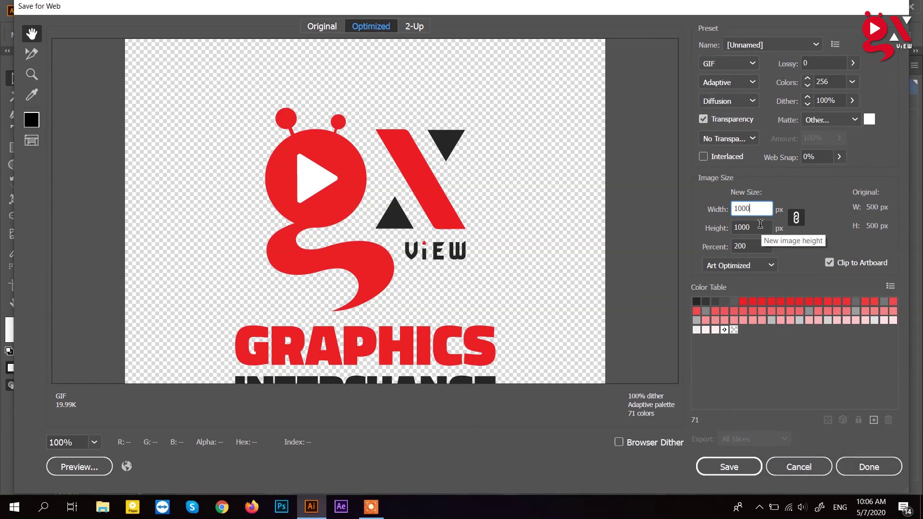
Step: Save the optimized GIF to the Desktop as 'File 01'
left_click(738, 470)
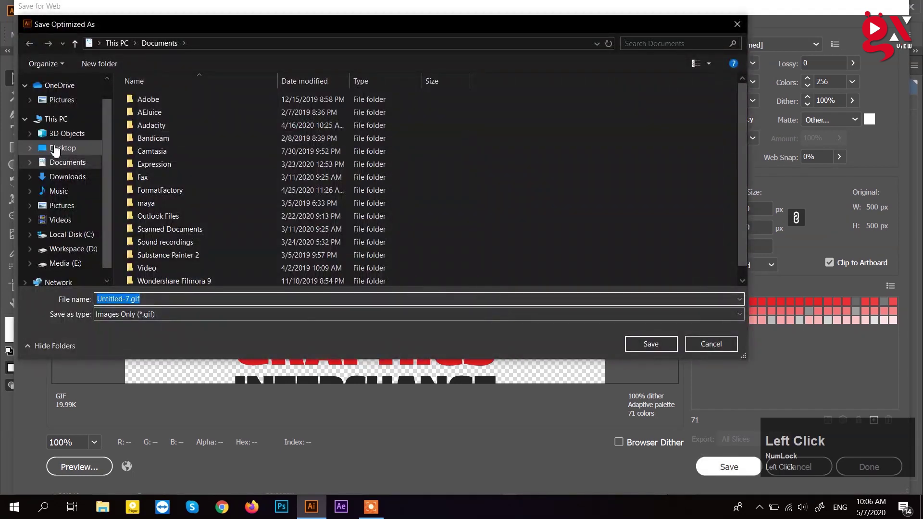
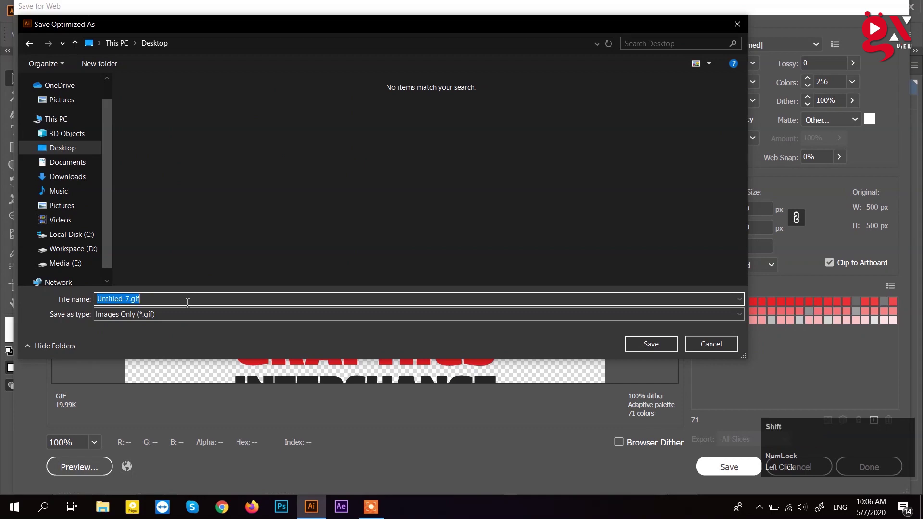
type("ile")
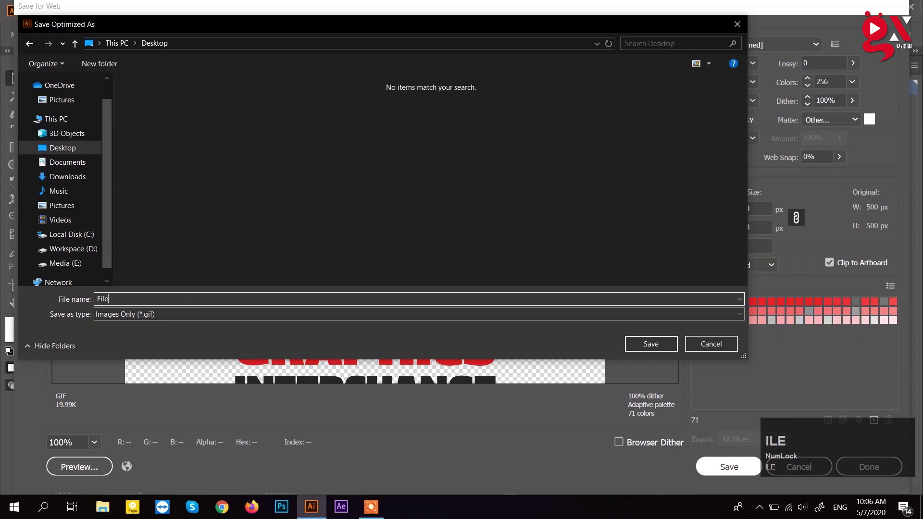
key("space")
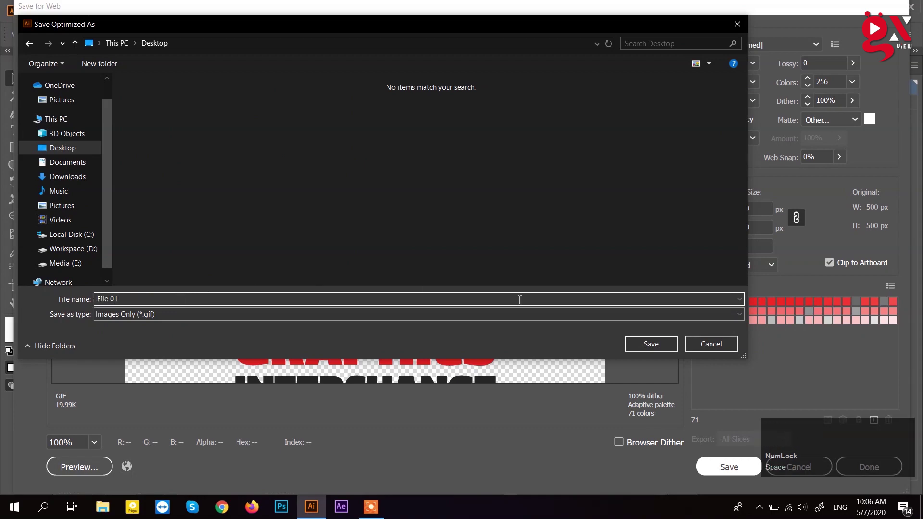
left_click(652, 347)
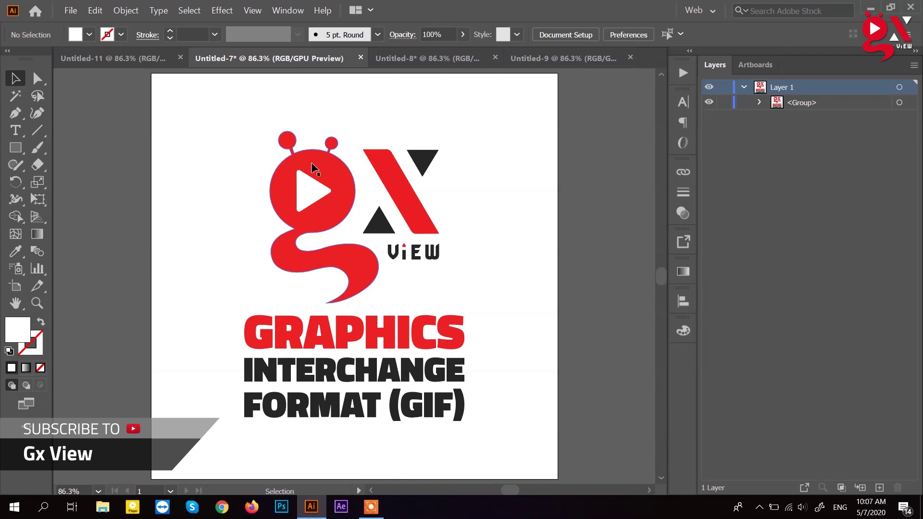
Step: Switch to the Untitled-8 document with the JPEG logo artboard
left_click(432, 64)
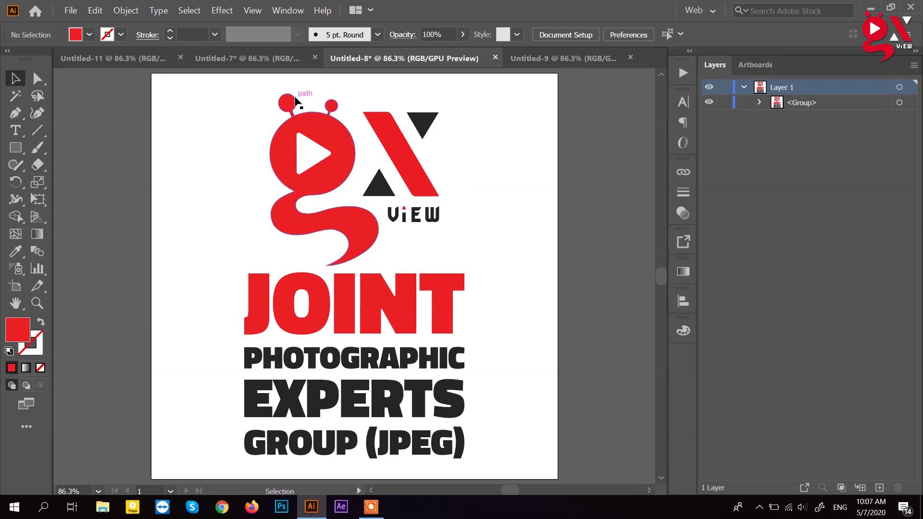
Step: Bring up the File menu with its Export submenu for the web export
left_click(83, 19)
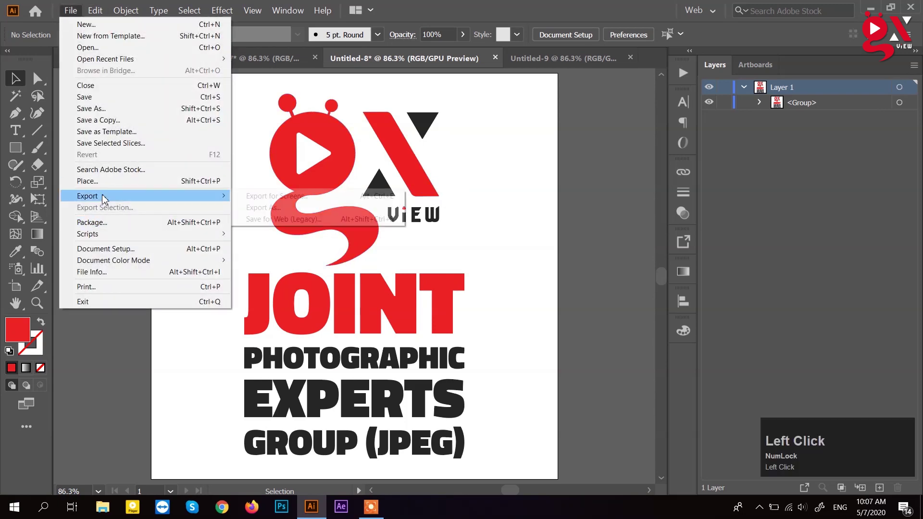
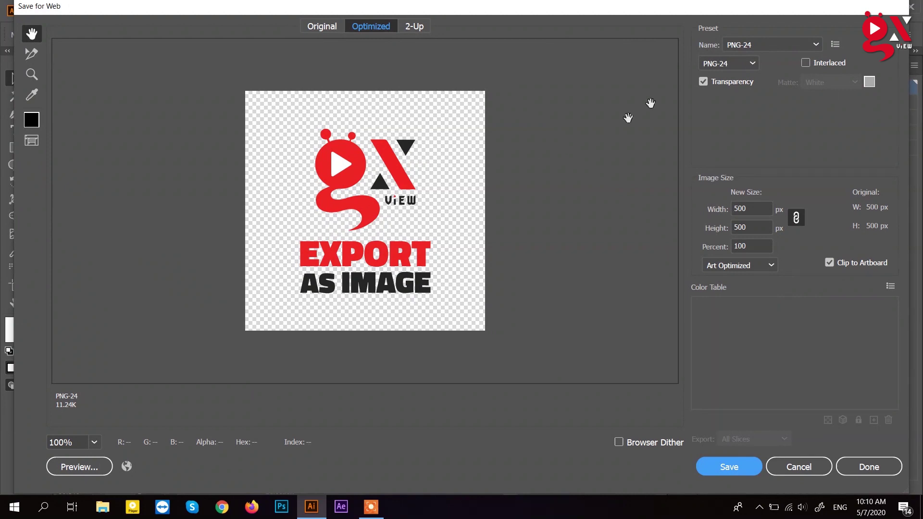
left_click(731, 63)
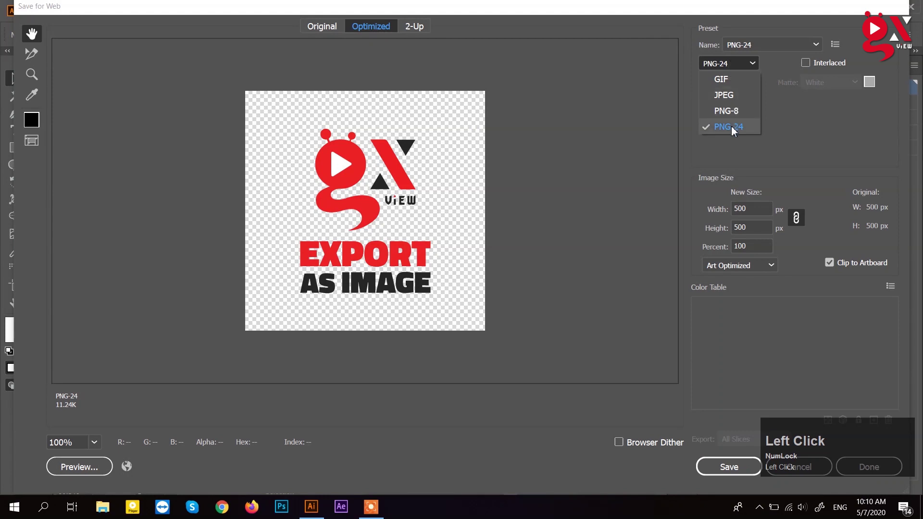
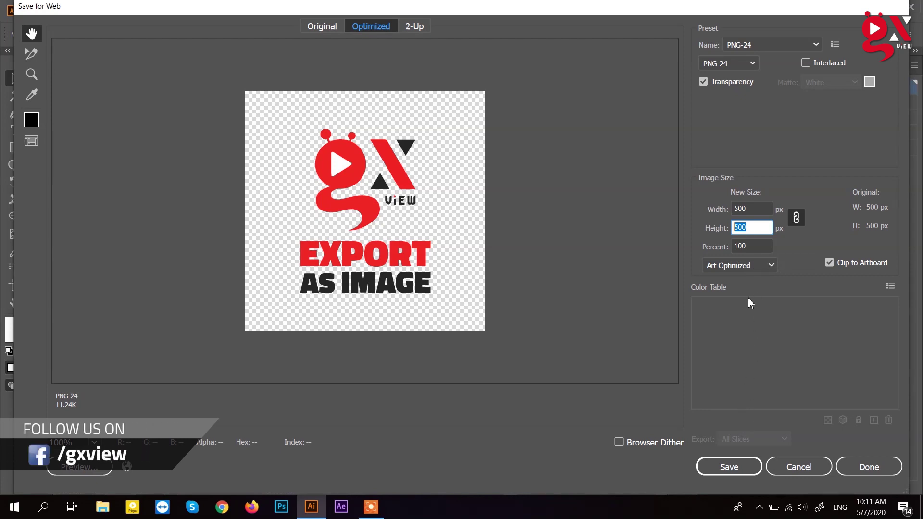
Step: Save the optimized PNG-24 image to the Desktop under the typed file name
left_click(743, 474)
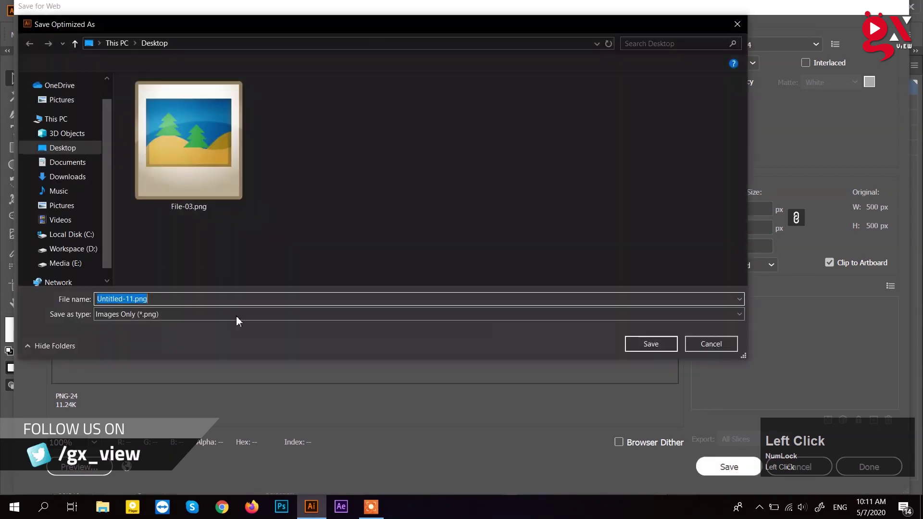
type("ile")
key("Return")
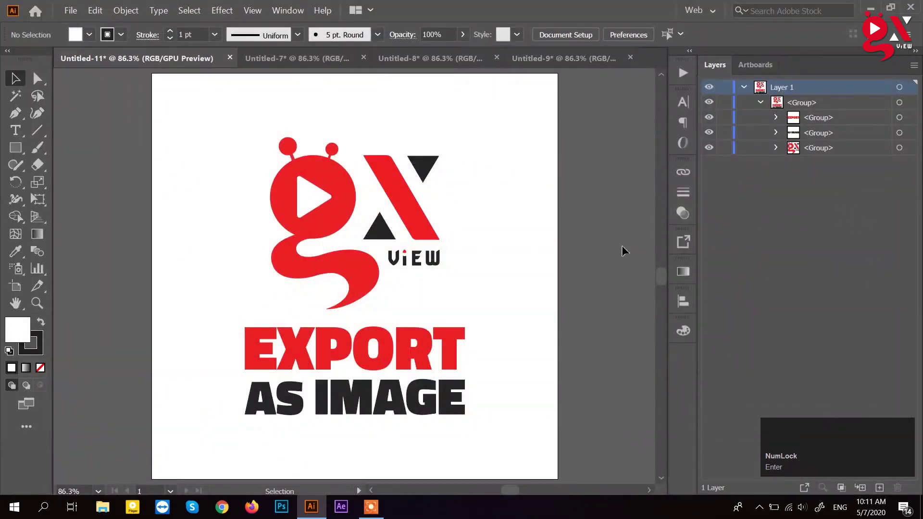